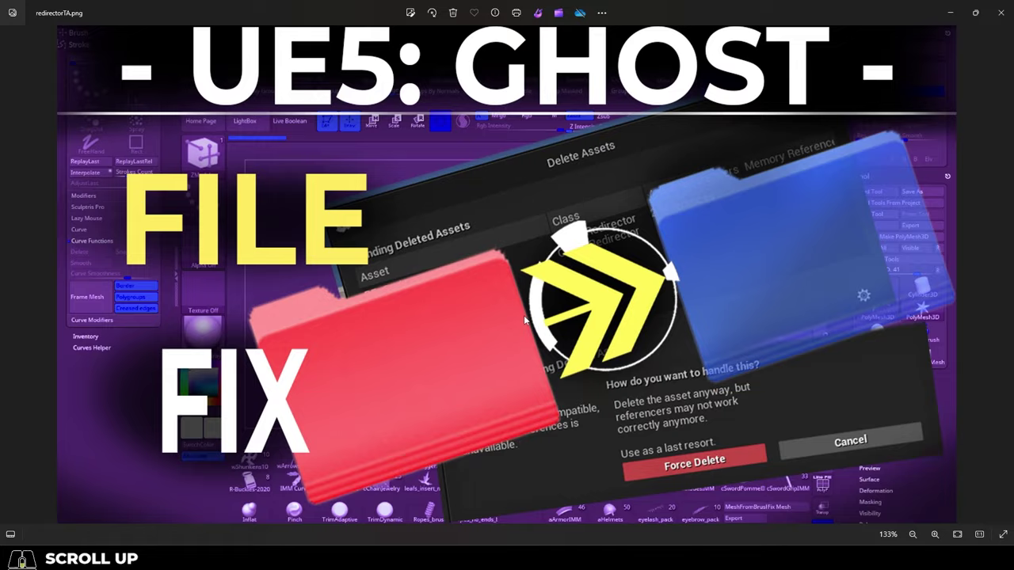
Step: Attempt to delete the demo folder and cancel when the Delete Assets dialog blocks it on a redirector
click(213, 389)
drag(208, 382, 65, 408)
click(102, 432)
click(267, 336)
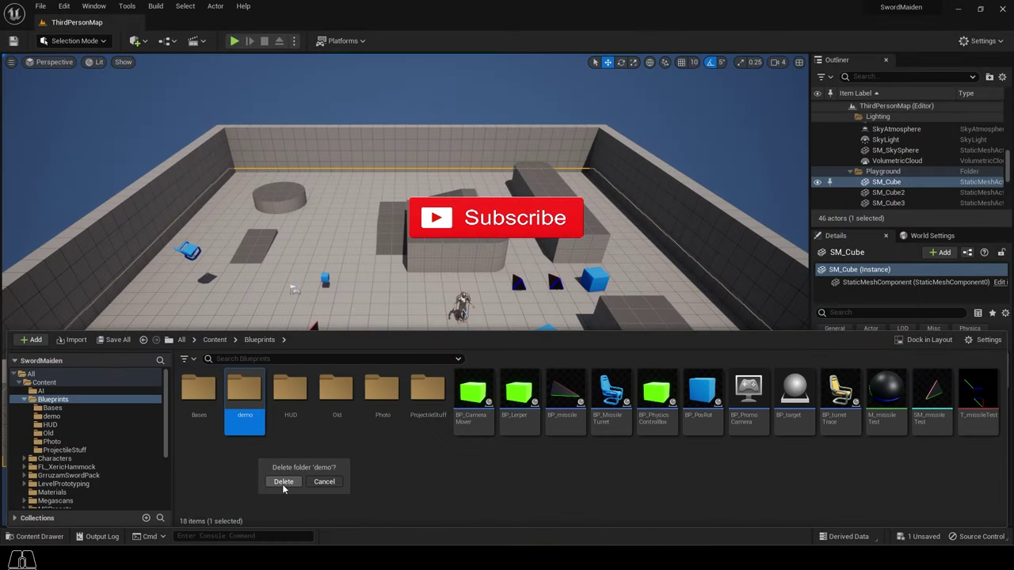
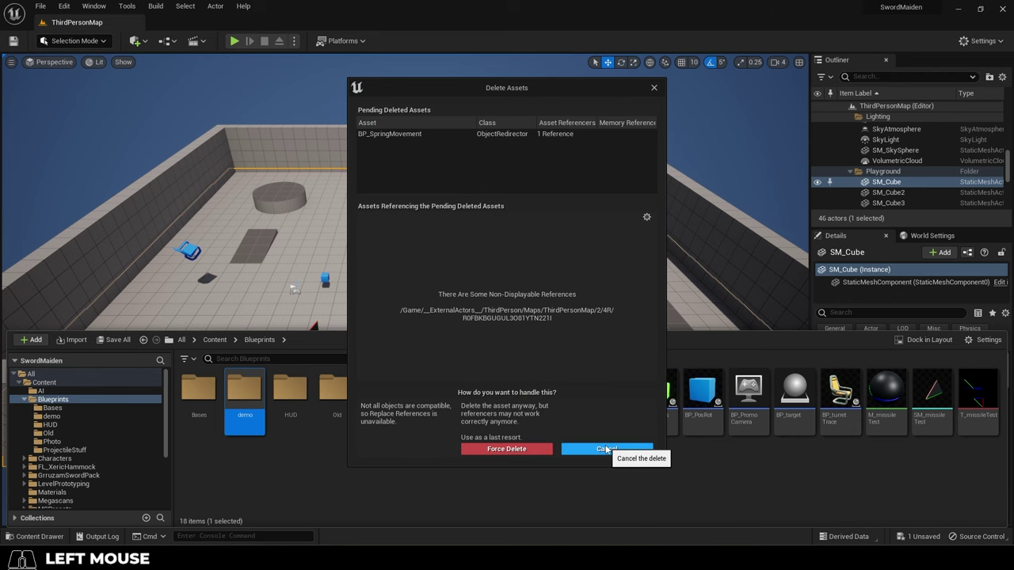
click(608, 445)
Step: Inspect the demo folder's contents and bring up its folder actions including Fix Up Redirectors
double_click(245, 388)
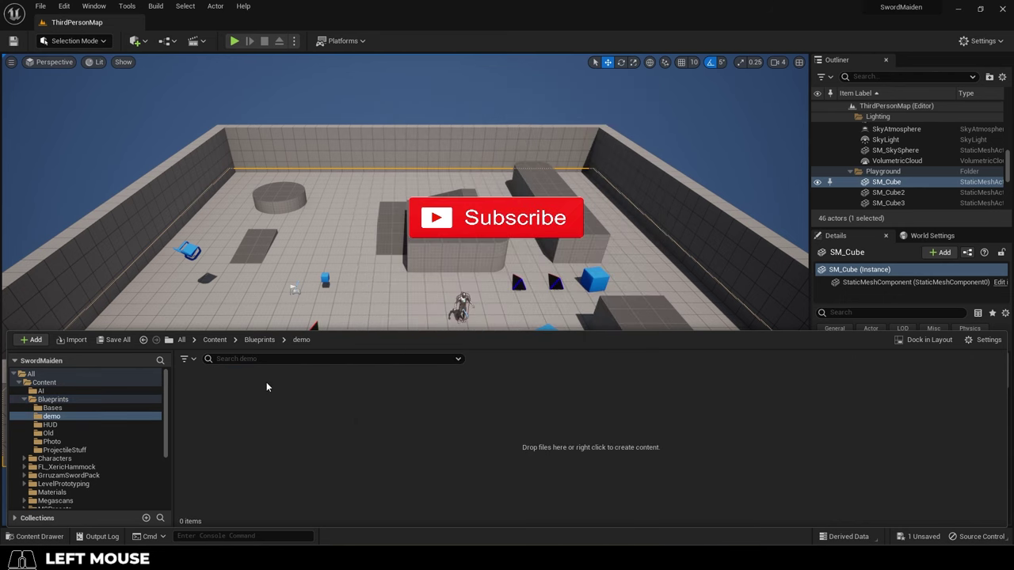
click(498, 431)
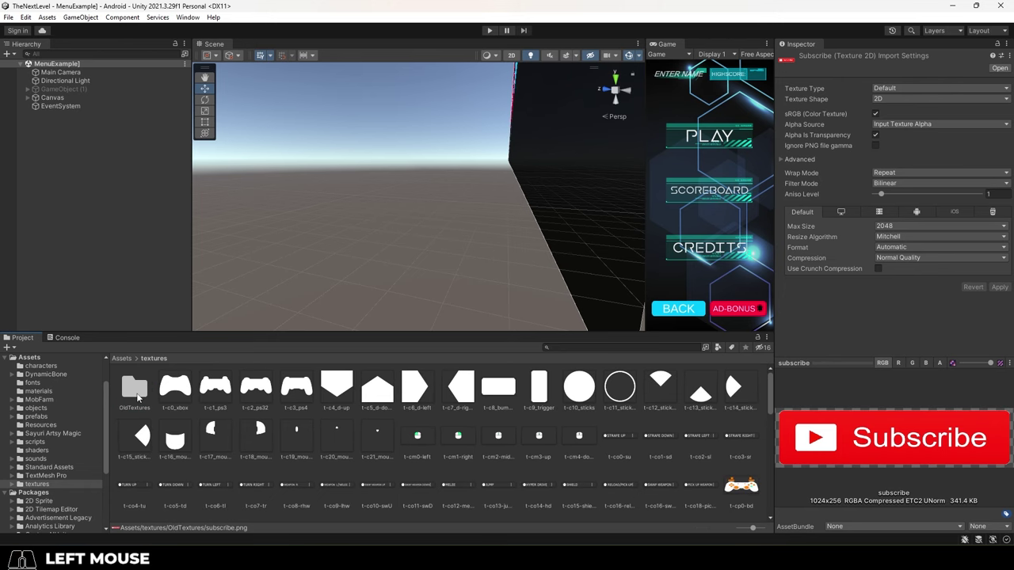
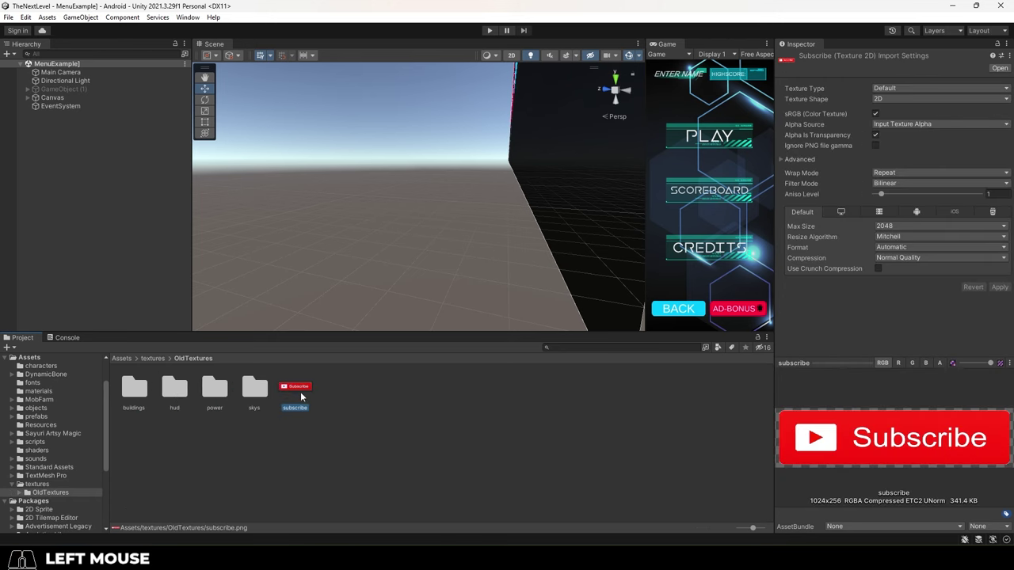
click(302, 386)
click(56, 483)
click(192, 392)
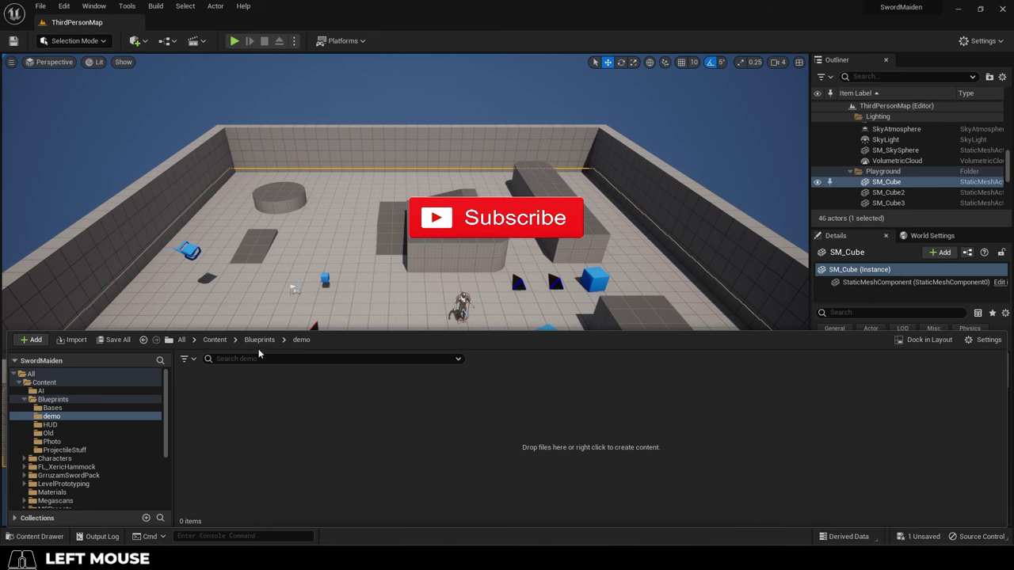
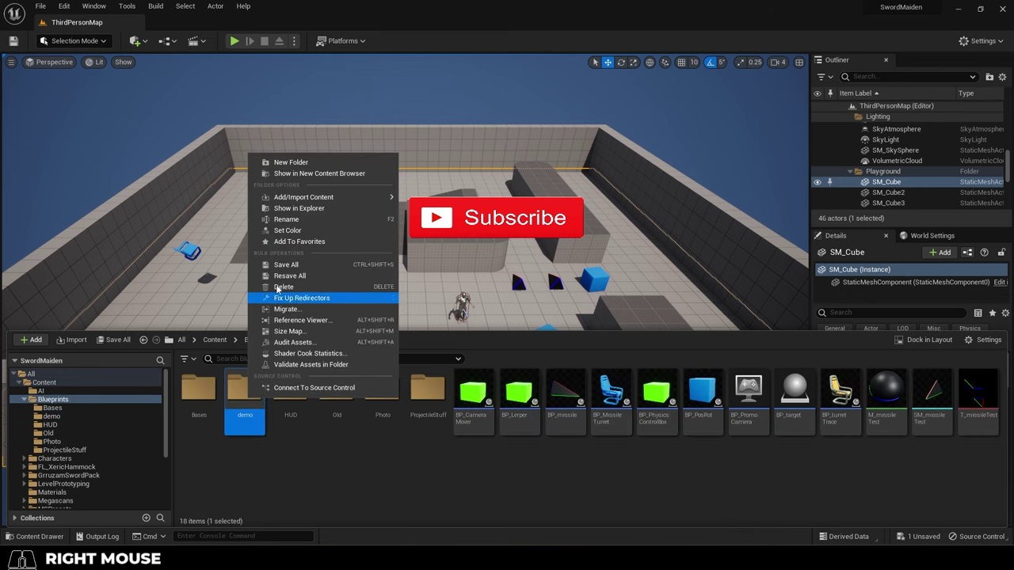
Step: Show the demo folder in File Explorer, revealing the leftover BP_SpringMovement.uasset on disk
click(311, 209)
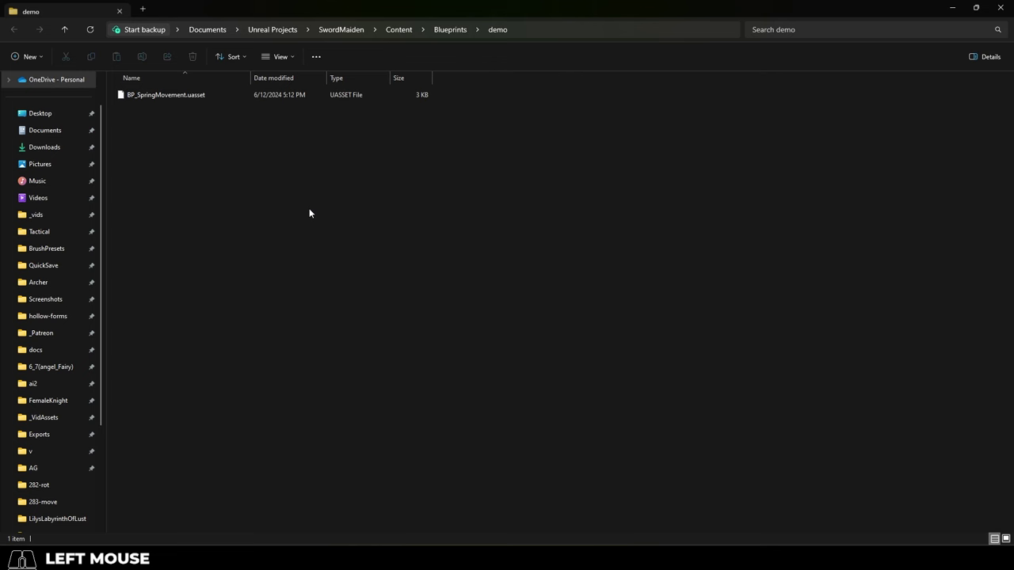
click(160, 94)
click(245, 388)
right_click(265, 347)
Step: Check the uasset file in Explorer again and return to the demo folder's actions in Unreal
click(312, 209)
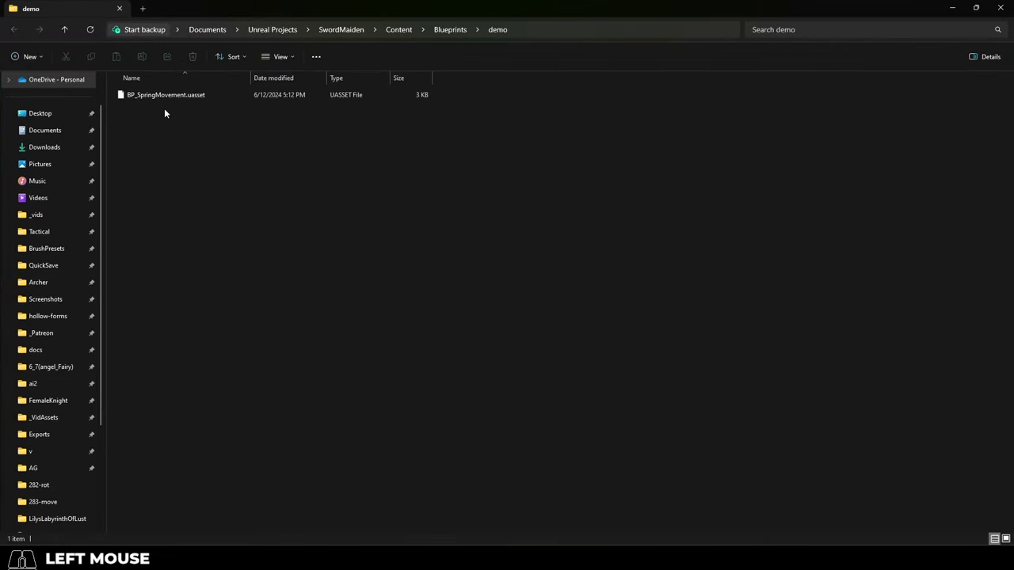
click(160, 95)
click(444, 401)
click(260, 346)
click(254, 390)
Step: Run Fix Up Redirectors on the demo folder to clear the ghost redirector
right_click(249, 387)
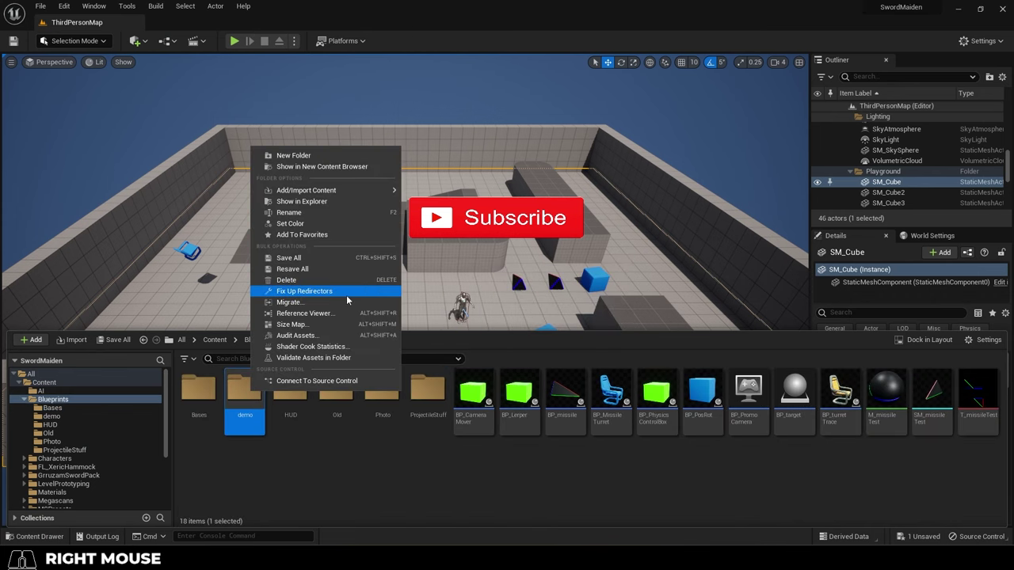
click(349, 297)
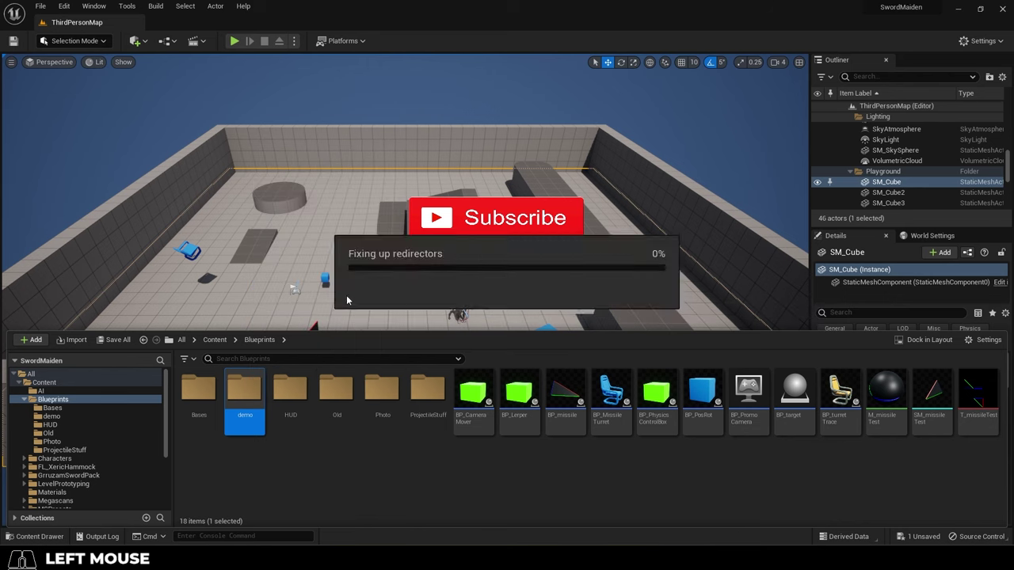
click(199, 404)
right_click(199, 404)
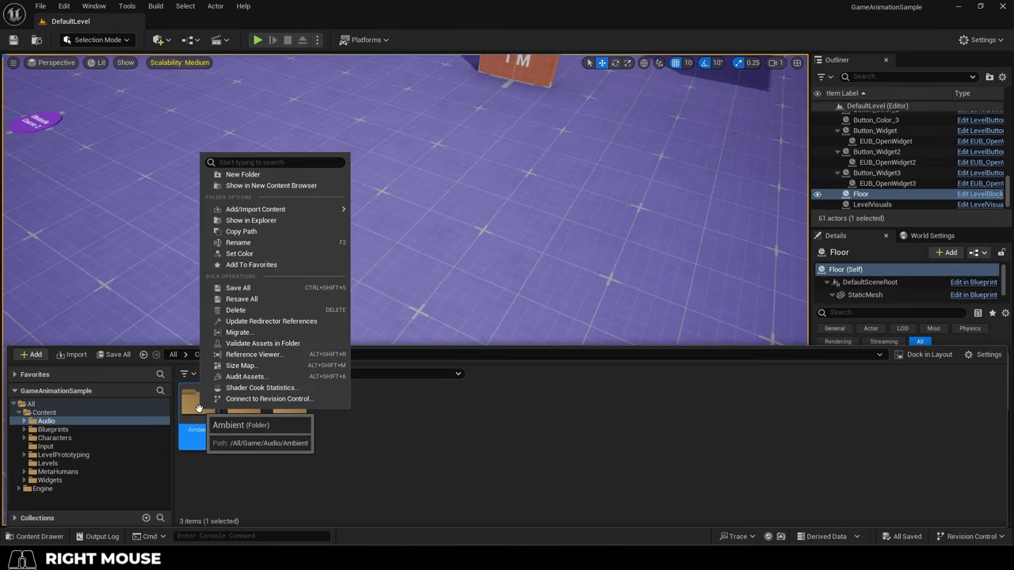
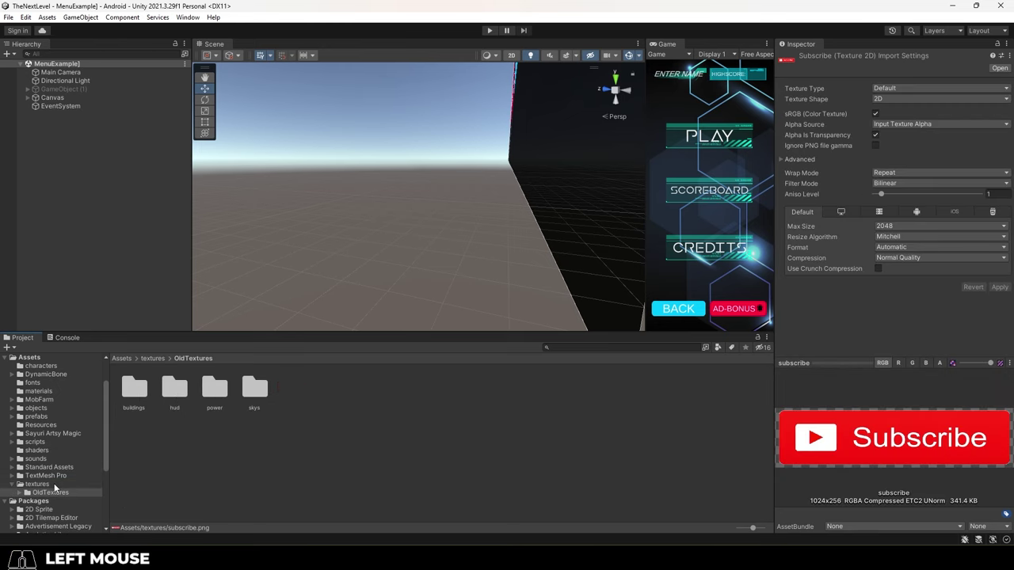
Step: Confirm the demo folder is now empty and request its deletion
click(56, 483)
click(192, 392)
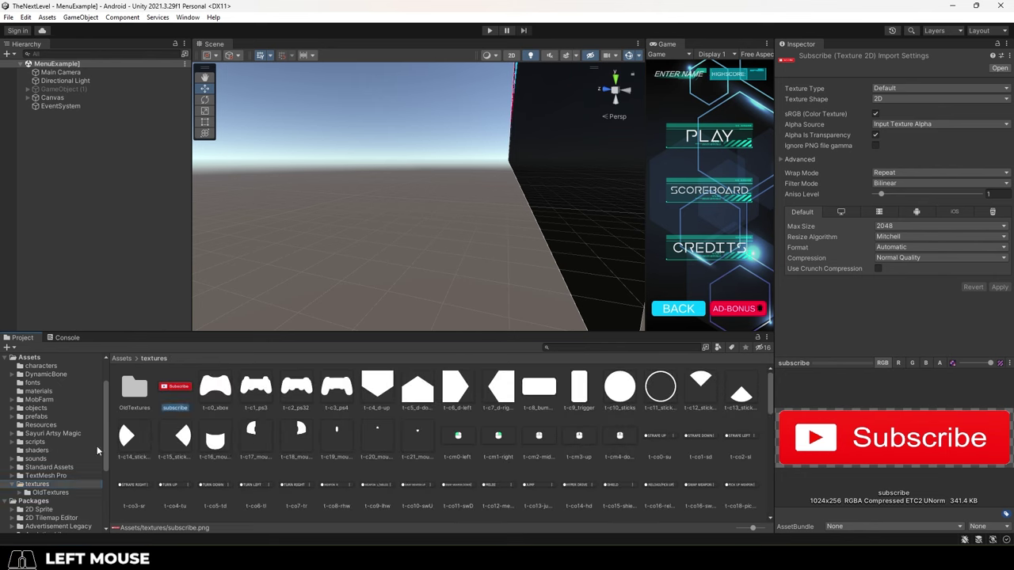
double_click(247, 388)
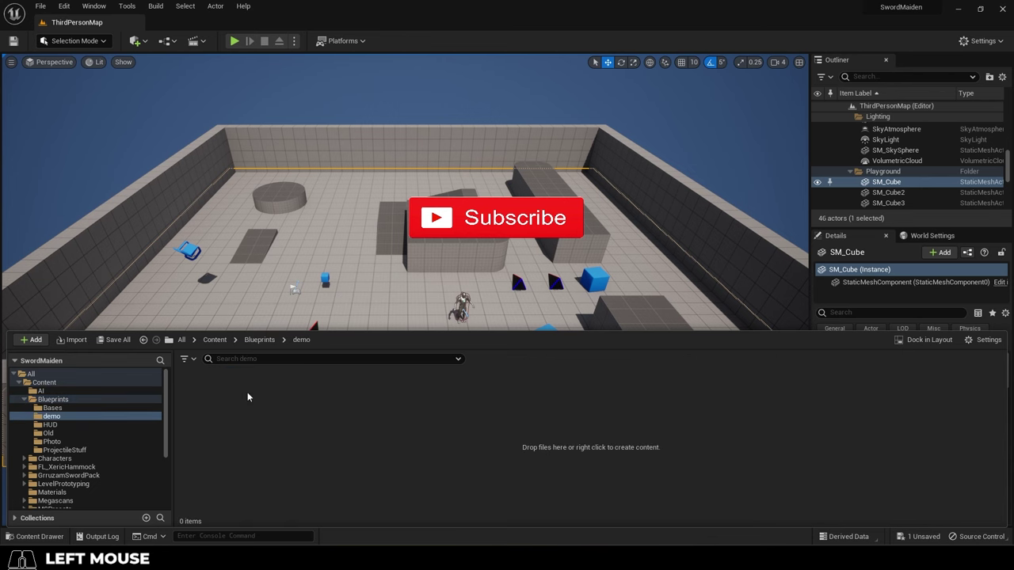
click(261, 347)
click(252, 382)
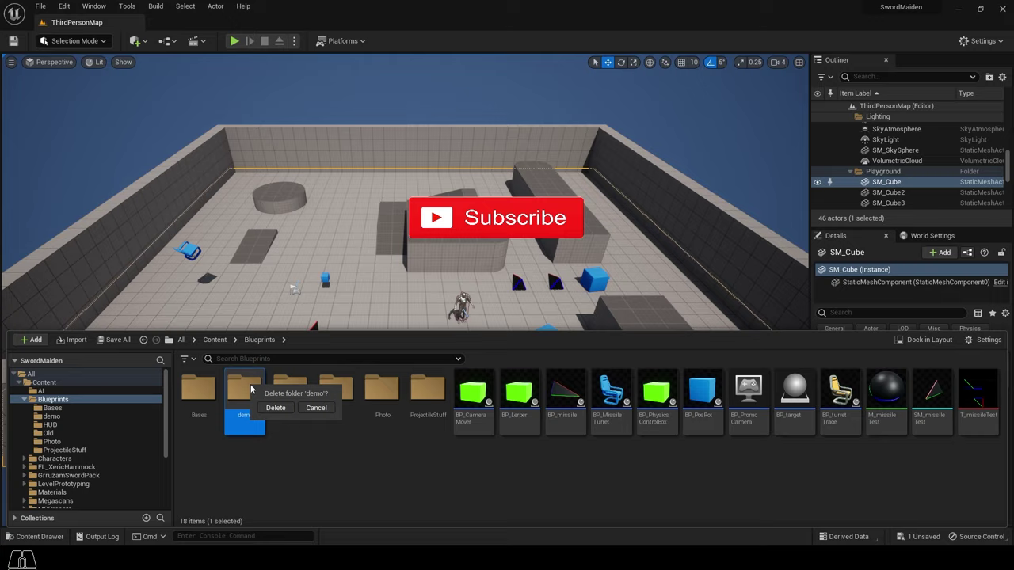